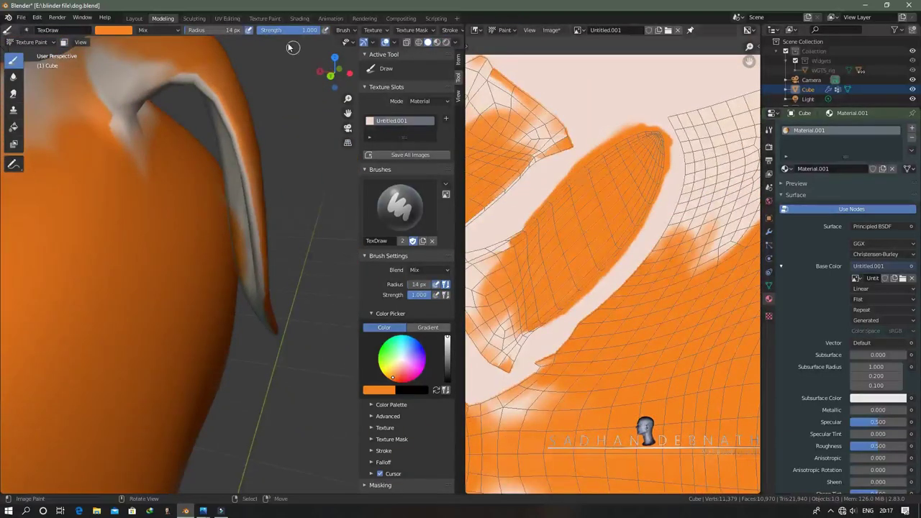
Paint orange over the dog's head, ears and neck with the TexDraw brush, orbiting around the model
{"action": "middle_click", "coordinate": [613, 218]}
{"action": "middle_click", "coordinate": [653, 185]}
{"action": "middle_click", "coordinate": [646, 142]}
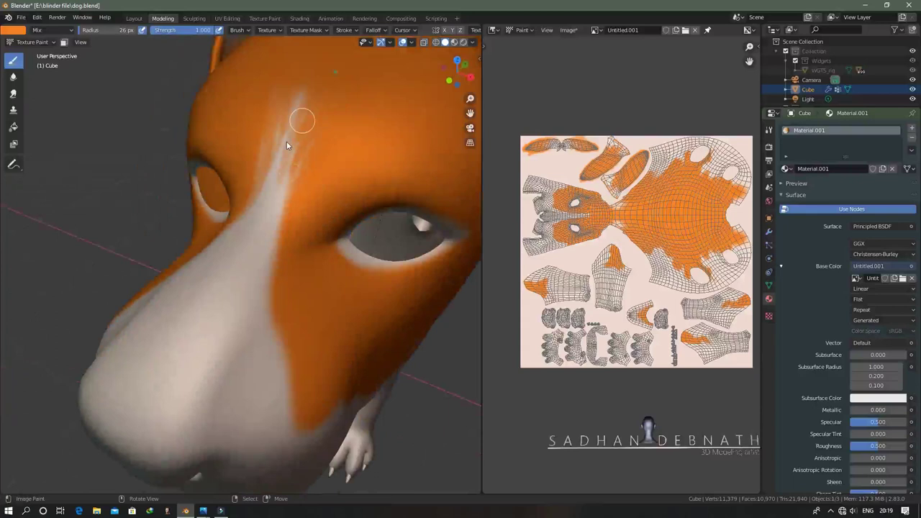
{"action": "middle_click", "coordinate": [354, 207]}
{"action": "middle_click", "coordinate": [291, 289]}
{"action": "middle_click", "coordinate": [163, 244]}
{"action": "middle_click", "coordinate": [282, 310]}
{"action": "middle_click", "coordinate": [162, 212]}
{"action": "middle_click", "coordinate": [173, 332]}
{"action": "middle_click", "coordinate": [233, 303]}
{"action": "middle_click", "coordinate": [431, 291]}
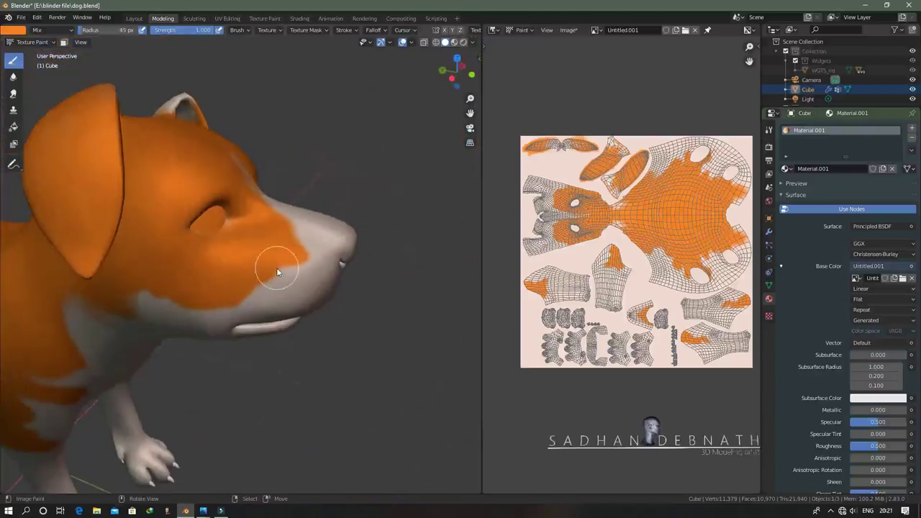
{"action": "middle_click", "coordinate": [290, 277]}
{"action": "middle_click", "coordinate": [254, 224]}
{"action": "middle_click", "coordinate": [291, 271]}
{"action": "middle_click", "coordinate": [228, 285]}
{"action": "middle_click", "coordinate": [237, 245]}
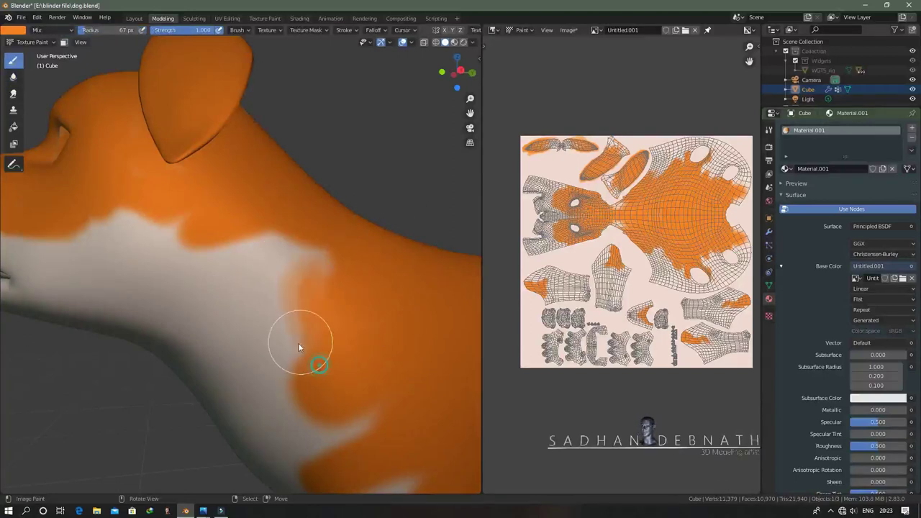
Extend the orange patches along the back and legs, keeping the muzzle and chest white
{"action": "middle_click", "coordinate": [546, 337]}
{"action": "middle_click", "coordinate": [258, 286]}
{"action": "middle_click", "coordinate": [319, 322]}
{"action": "middle_click", "coordinate": [546, 338]}
{"action": "middle_click", "coordinate": [318, 323]}
{"action": "middle_click", "coordinate": [172, 357]}
{"action": "middle_click", "coordinate": [231, 279]}
{"action": "middle_click", "coordinate": [546, 337]}
{"action": "middle_click", "coordinate": [546, 337]}
{"action": "middle_click", "coordinate": [546, 338]}
{"action": "middle_click", "coordinate": [546, 338]}
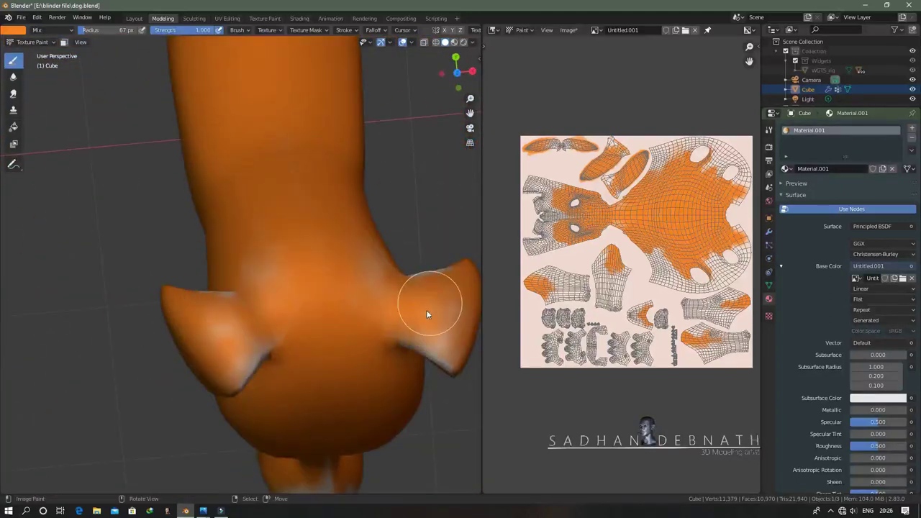
{"action": "middle_click", "coordinate": [361, 277]}
{"action": "middle_click", "coordinate": [240, 346]}
{"action": "middle_click", "coordinate": [273, 354]}
{"action": "middle_click", "coordinate": [546, 338]}
{"action": "middle_click", "coordinate": [282, 217]}
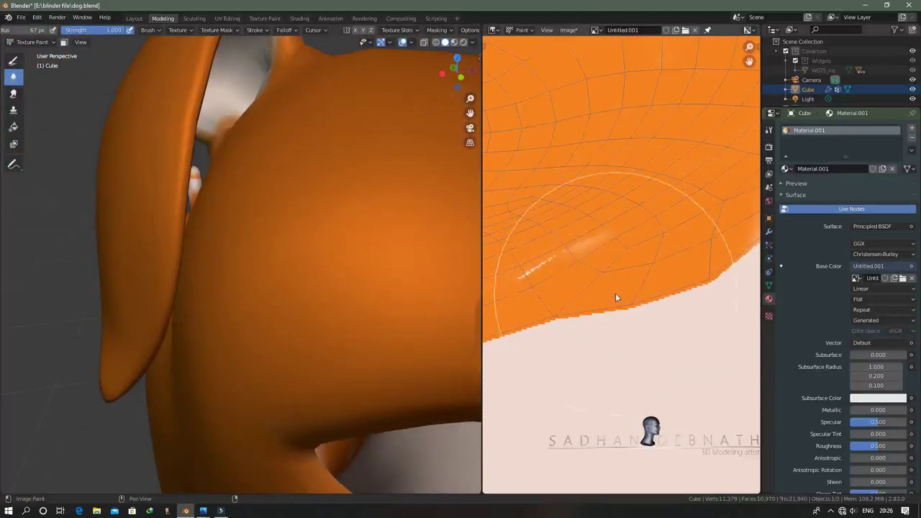
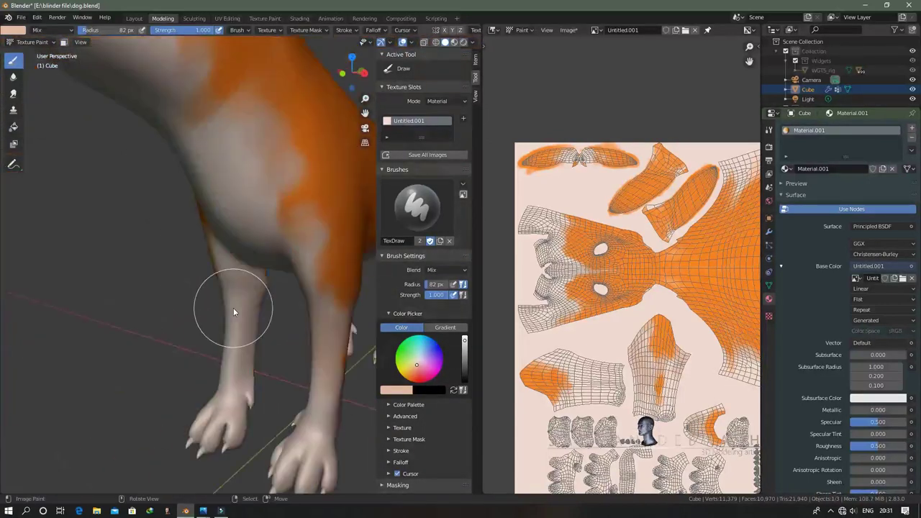
Paint cream-white along the muzzle, chest, legs and tail to blend into the orange
{"action": "middle_click", "coordinate": [368, 200]}
{"action": "middle_click", "coordinate": [298, 315]}
{"action": "middle_click", "coordinate": [328, 209]}
{"action": "middle_click", "coordinate": [287, 237]}
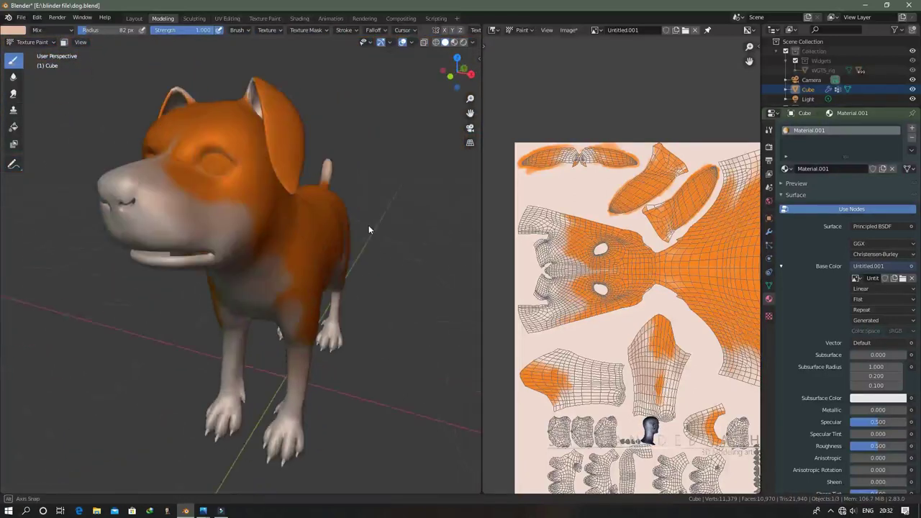
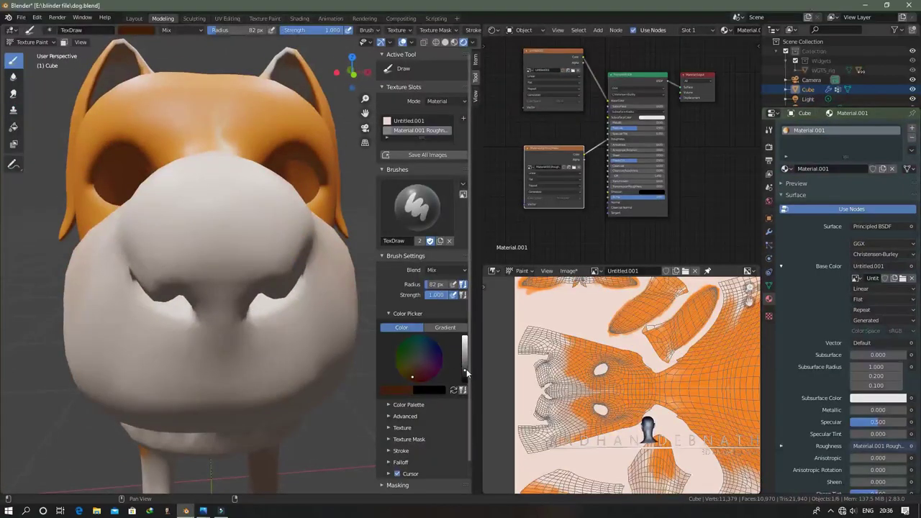
Paint the nose and nostrils dark brown, shading out over the muzzle and toward the eyes
{"action": "middle_click", "coordinate": [239, 269]}
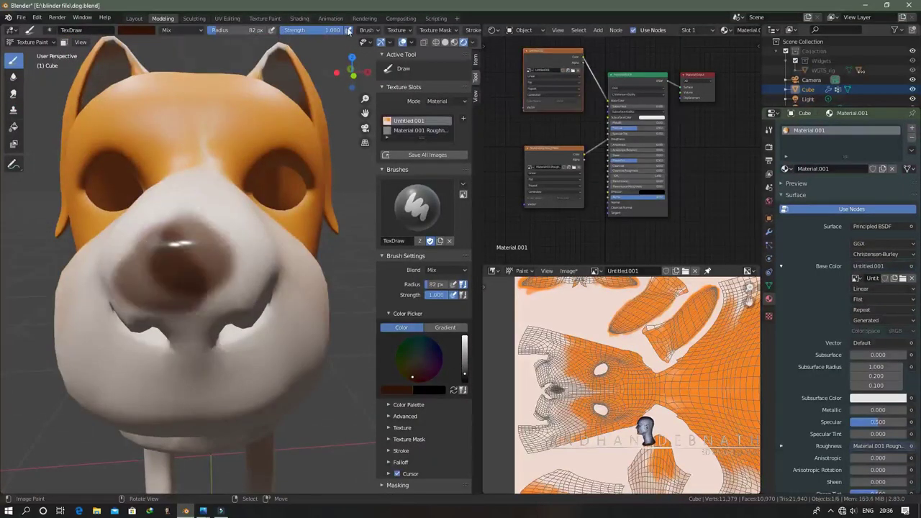
{"action": "middle_click", "coordinate": [261, 317]}
{"action": "middle_click", "coordinate": [295, 238]}
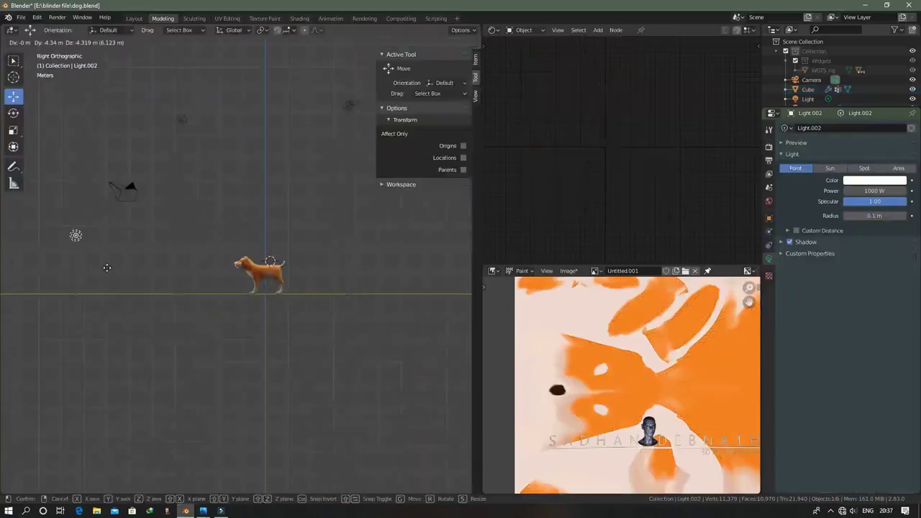
{"action": "middle_click", "coordinate": [287, 293]}
{"action": "middle_click", "coordinate": [264, 265]}
{"action": "middle_click", "coordinate": [283, 305]}
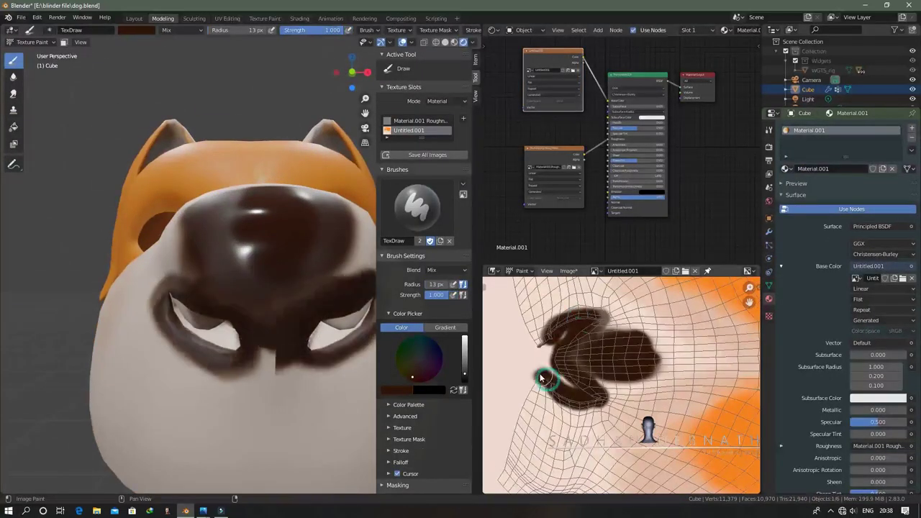
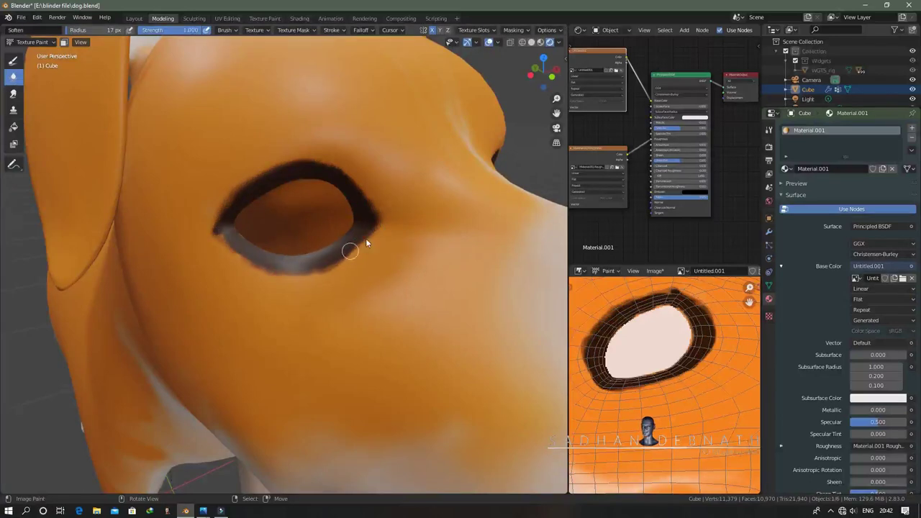
Rim both eye sockets and the lip edges in dark brown and soften them into the fur
{"action": "middle_click", "coordinate": [262, 242]}
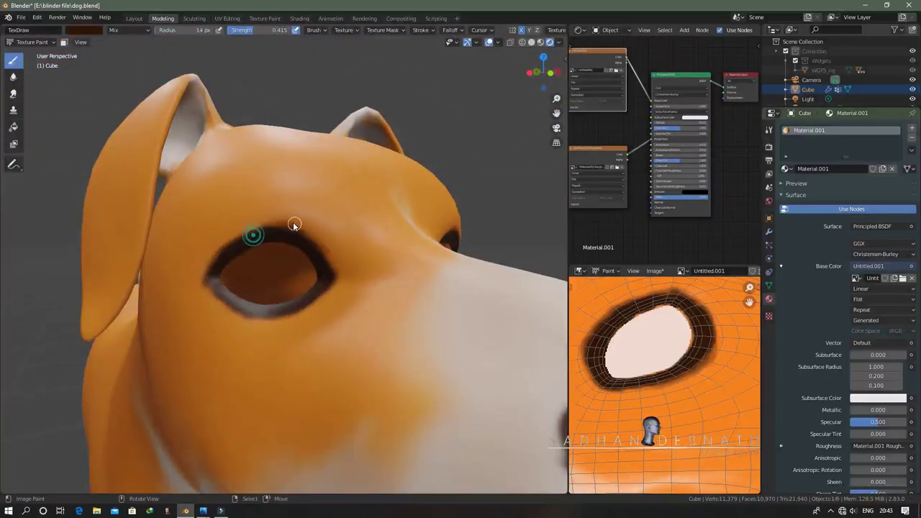
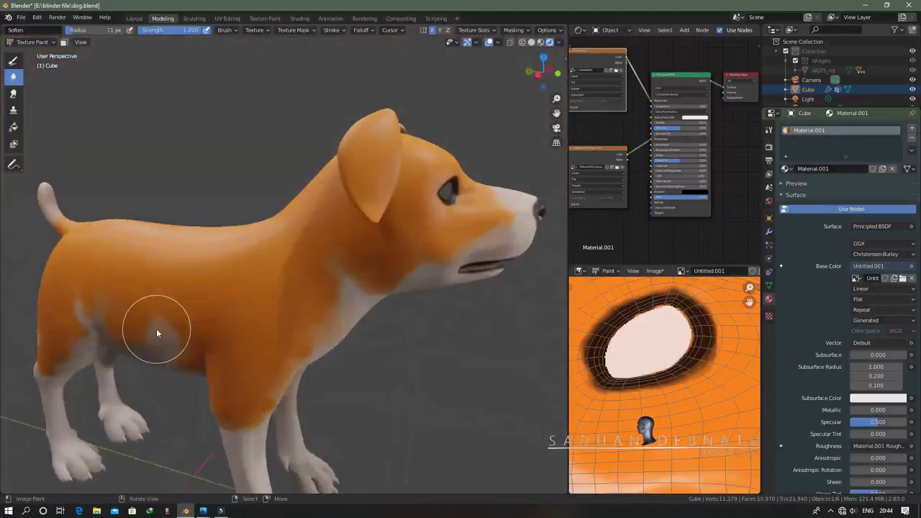
{"action": "middle_click", "coordinate": [307, 344]}
{"action": "middle_click", "coordinate": [550, 291]}
{"action": "middle_click", "coordinate": [545, 277]}
{"action": "middle_click", "coordinate": [305, 345]}
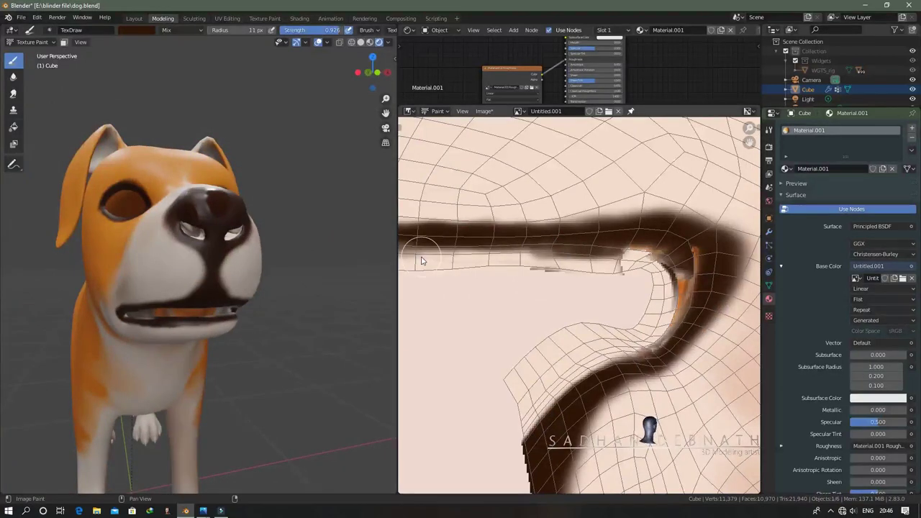
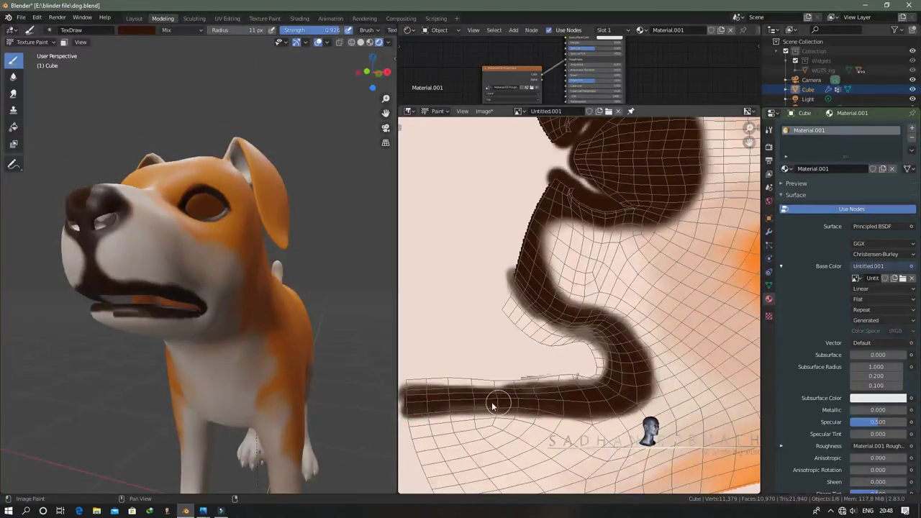
Paint thick dark brown lines along the mouth edges in the texture image and soften them
{"action": "middle_click", "coordinate": [594, 298]}
{"action": "middle_click", "coordinate": [596, 209]}
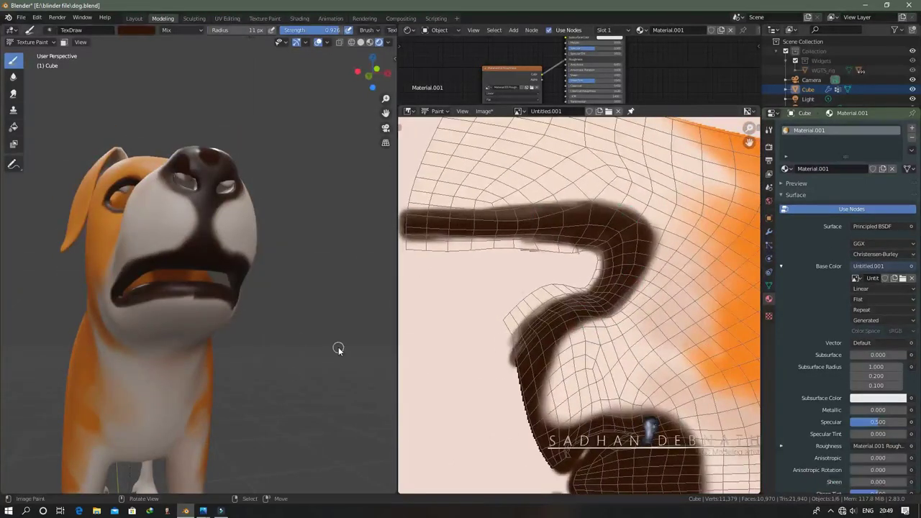